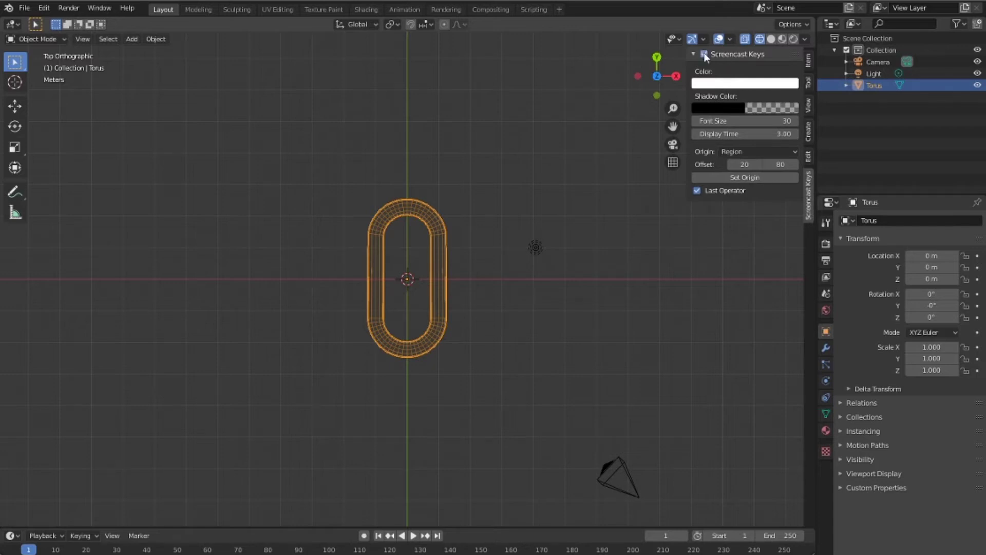
Duplicate the torus and place the second link above the first along Y.
middle_click(516, 254)
click(463, 256)
click(487, 299)
key(shift+z)
click(485, 326)
key(KP_7)
key(shift+d)
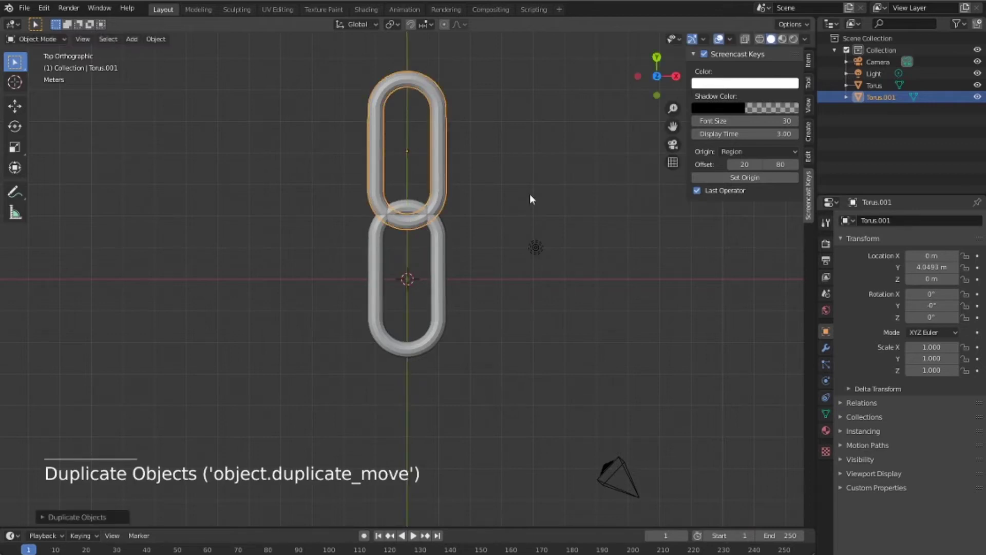
Rotate the second link 90 degrees around Y so it interlocks with the first.
middle_click(448, 240)
key(r)
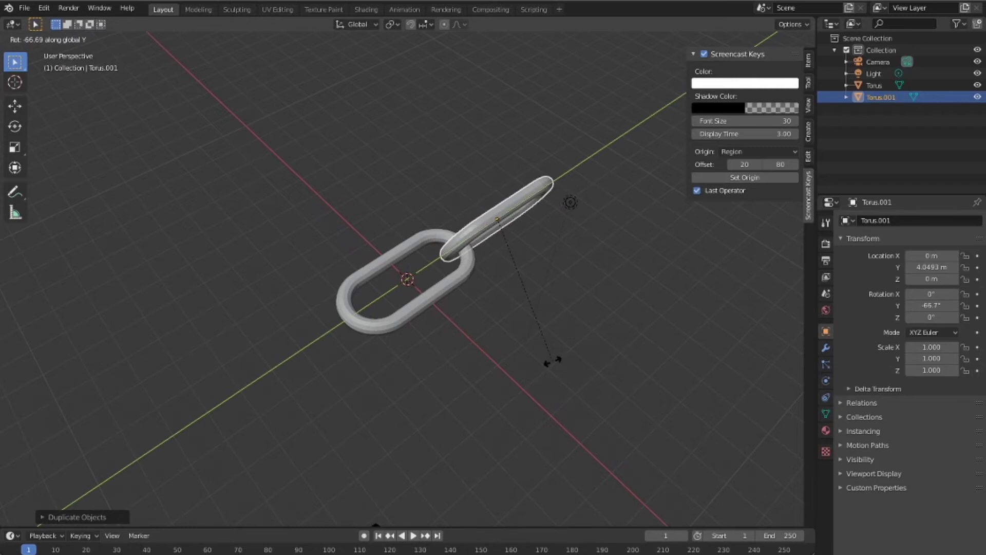
middle_click(579, 383)
key(KP_7)
click(385, 230)
scroll(down, 3)
Resize the two links and duplicate the pair upward to a four-link chain.
key(s)
key(shift+d)
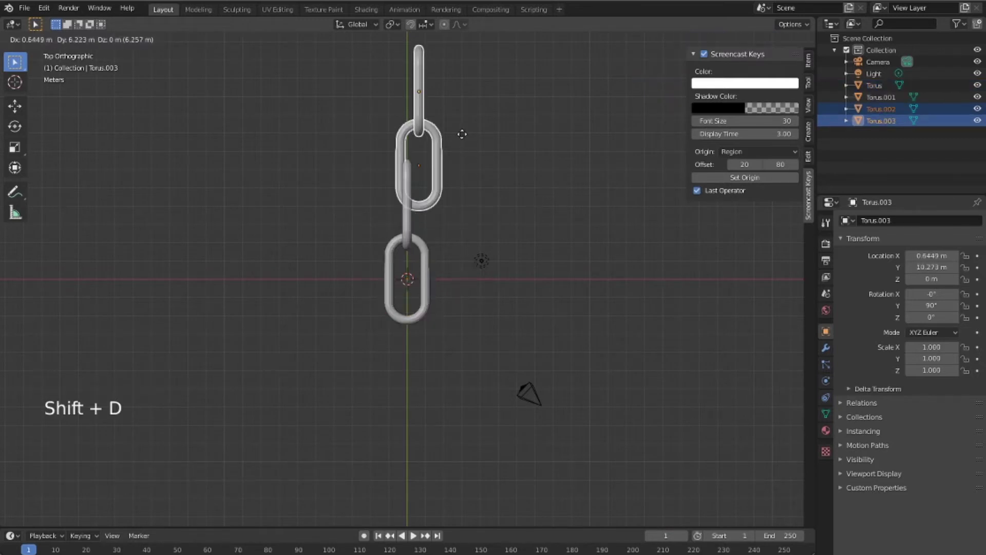
scroll(down, 3)
middle_click(527, 331)
key(KP_7)
click(426, 274)
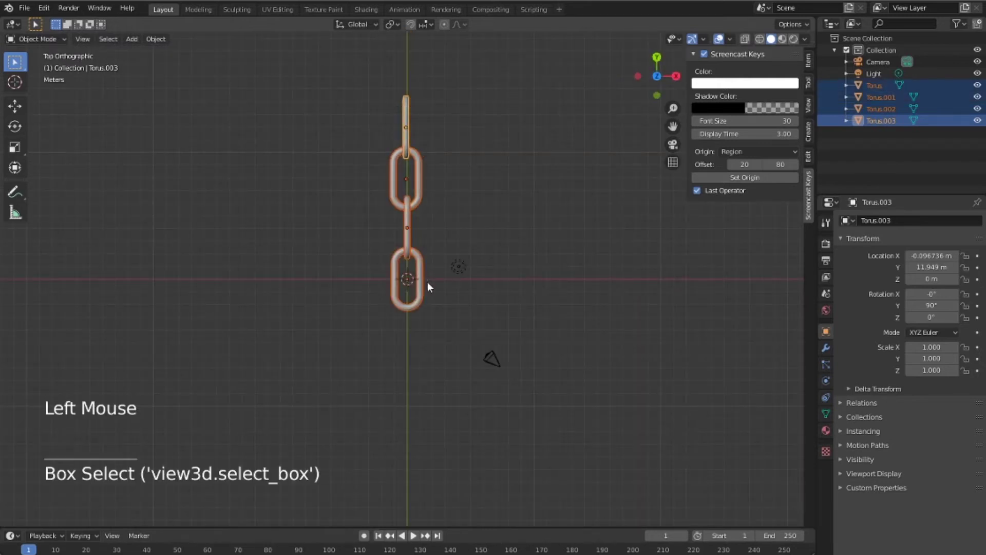
Duplicate the four links to eight, then the eight to sixteen, stacked along one line.
key(shift+d)
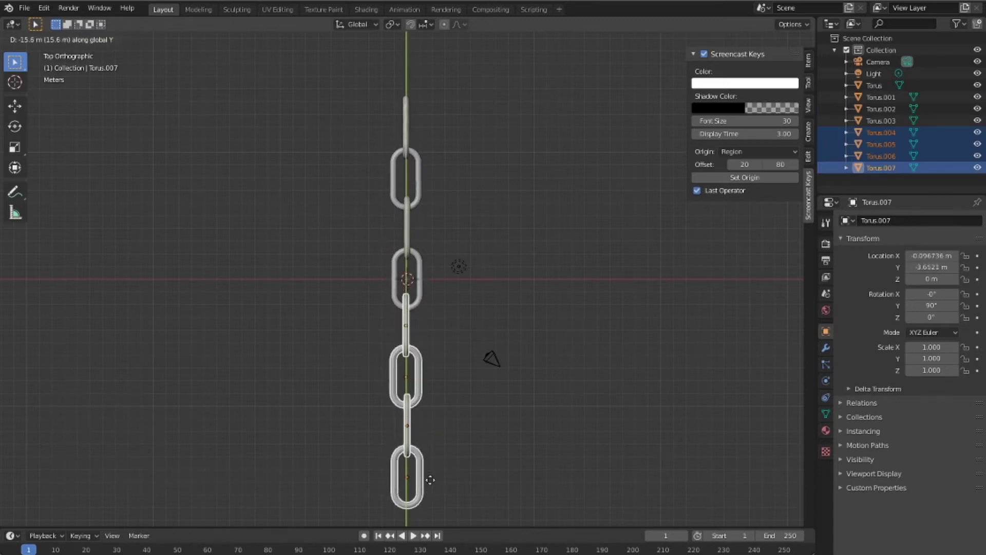
scroll(down, 3)
click(437, 359)
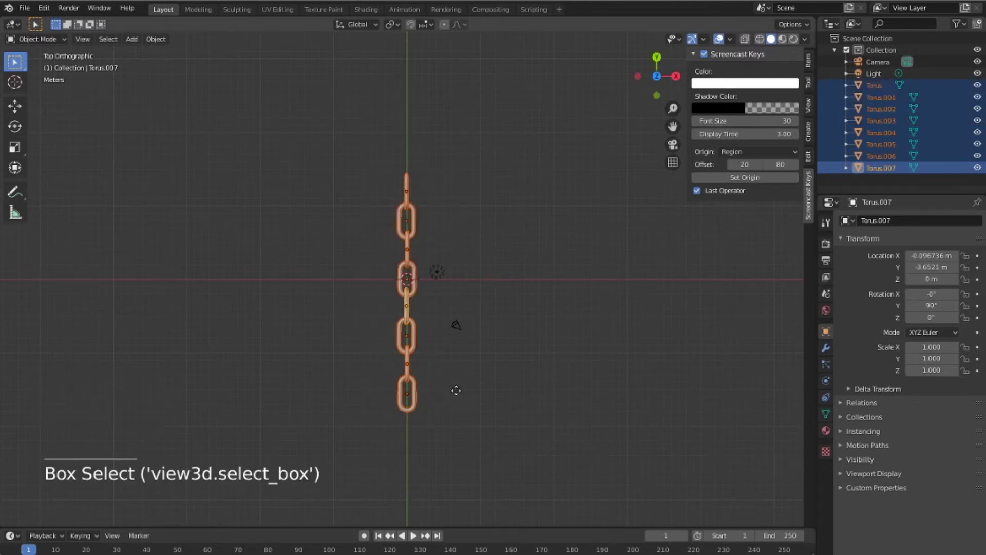
key(shift+d)
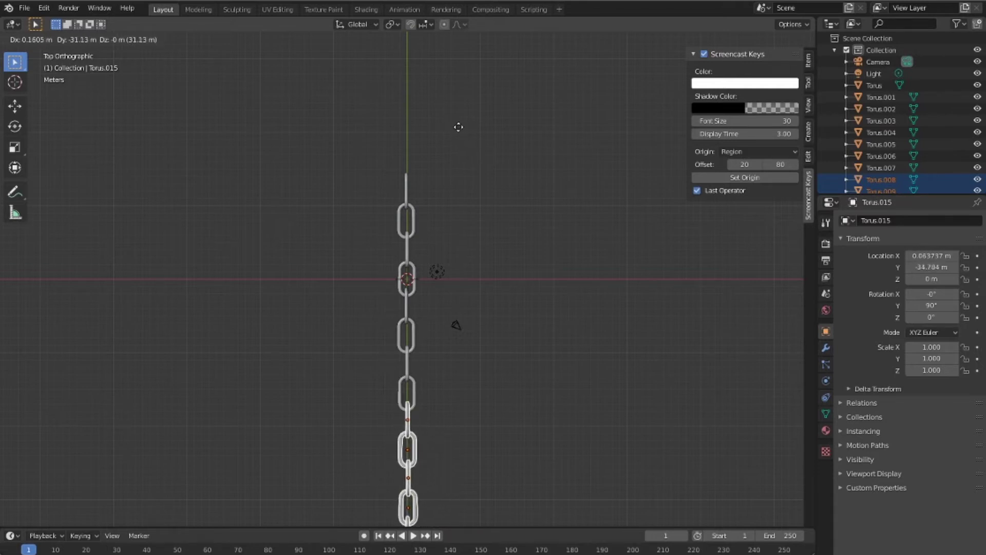
scroll(down, 3)
scroll(down, 3)
click(417, 400)
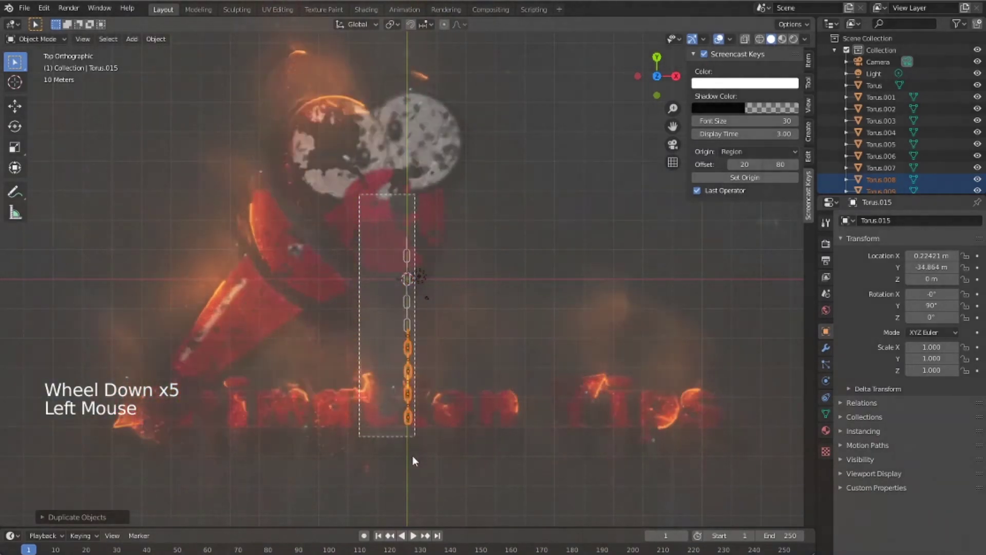
scroll(up, 3)
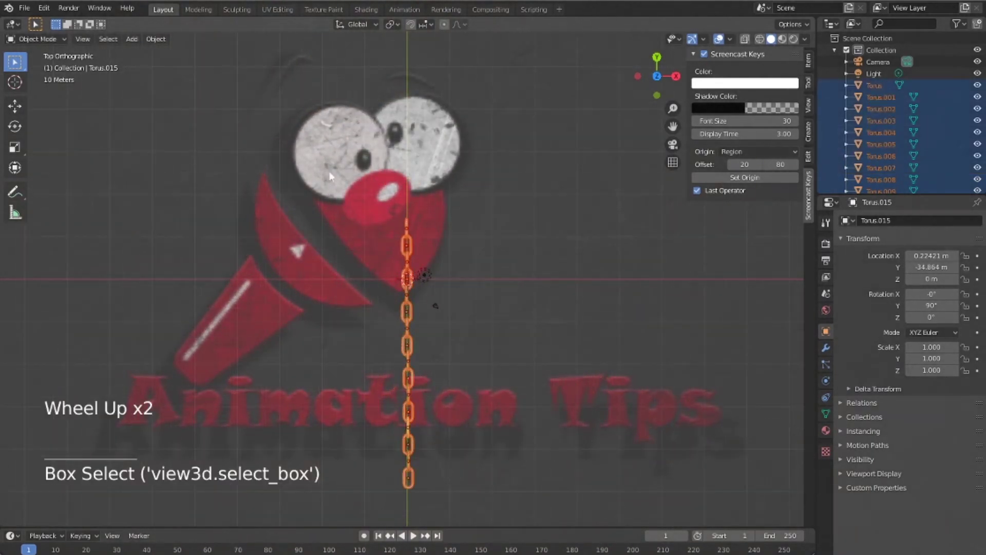
Make all sixteen links active rigid bodies with Mesh collision shape.
click(165, 39)
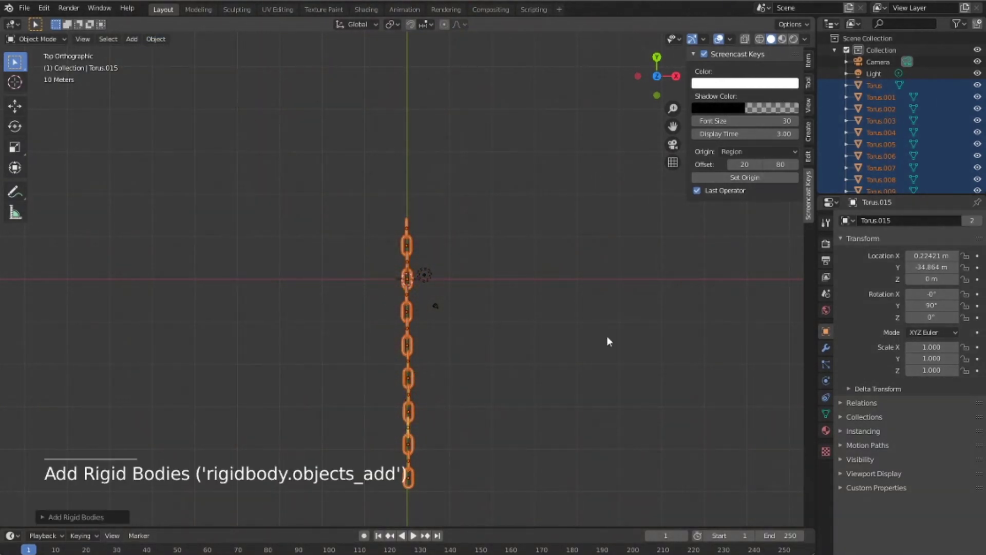
click(831, 381)
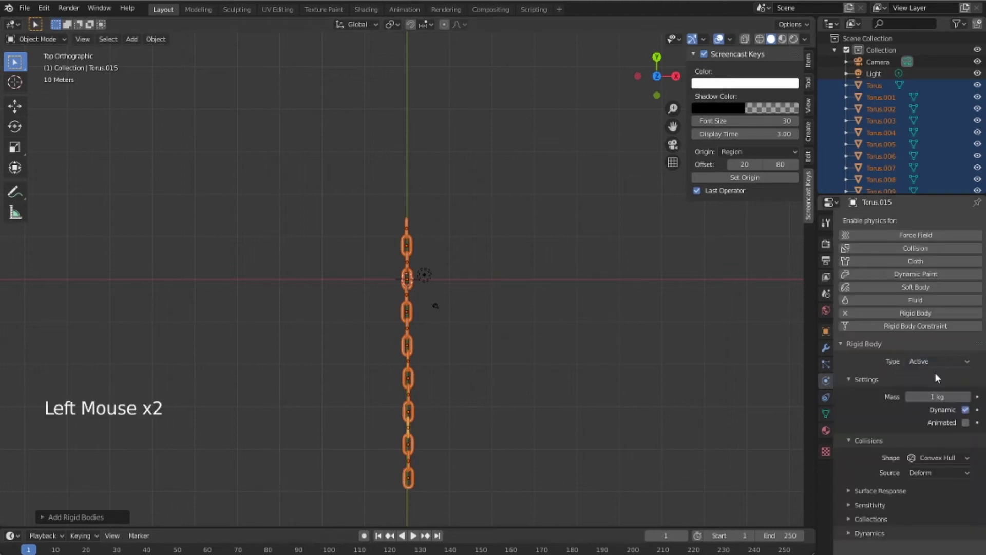
click(931, 459)
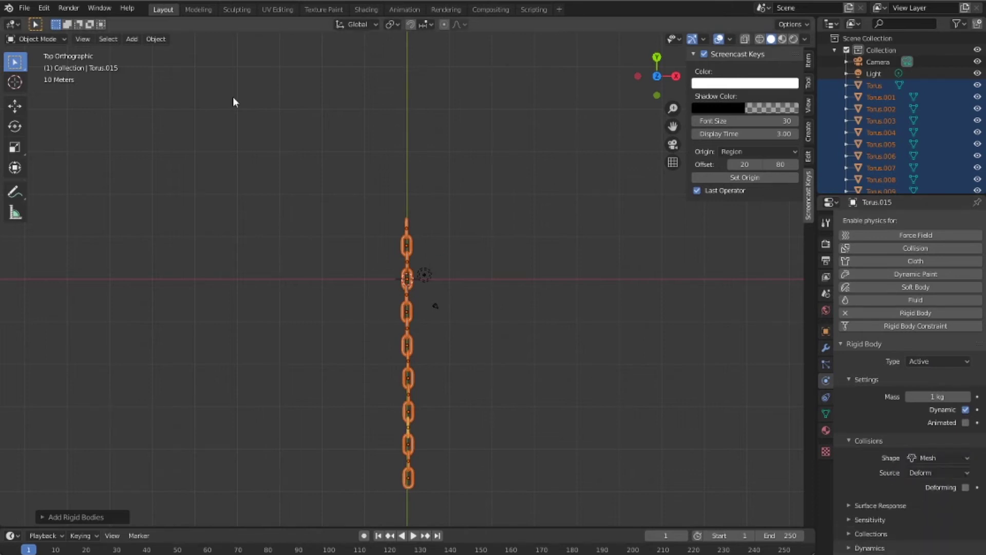
click(162, 40)
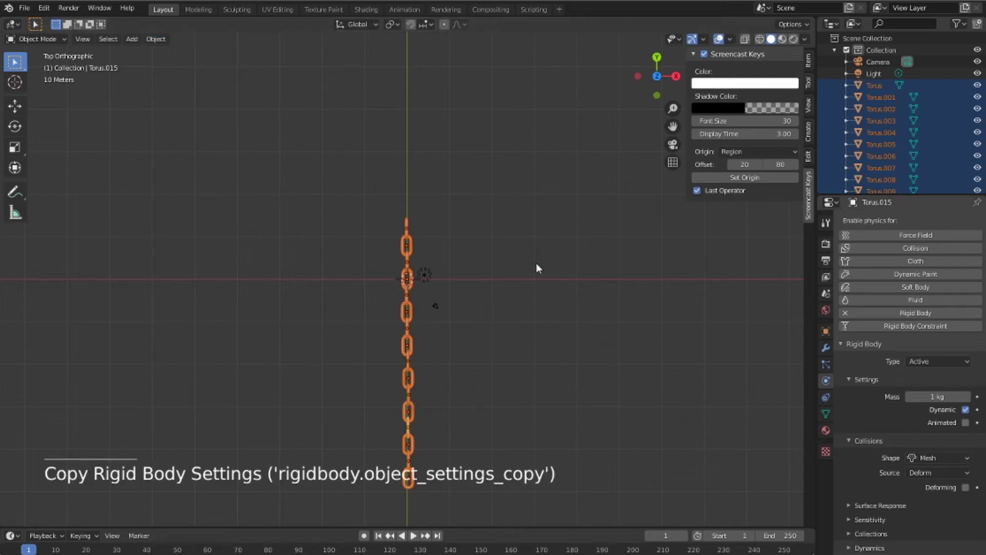
Untick Dynamic on the top link and watch the chain swing from it during playback.
click(630, 255)
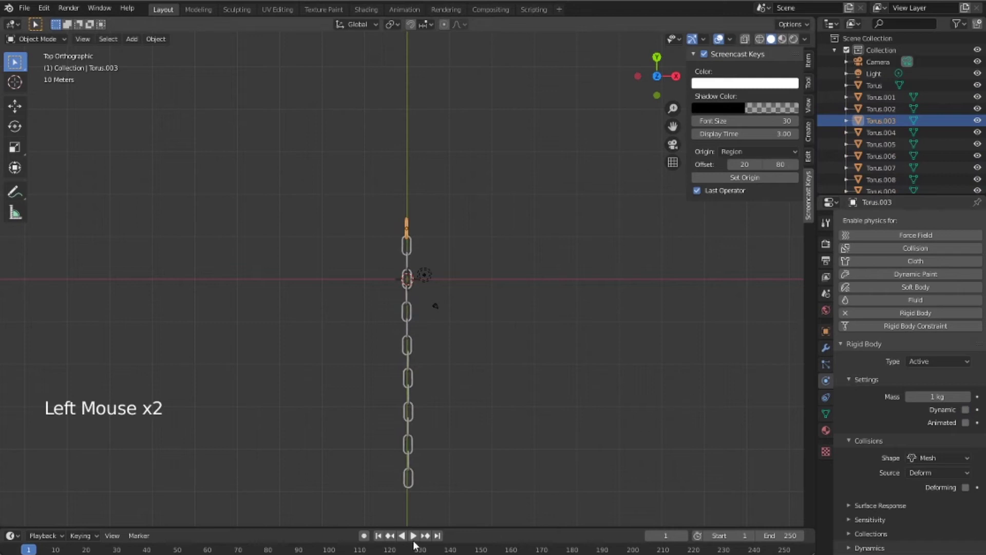
middle_click(504, 358)
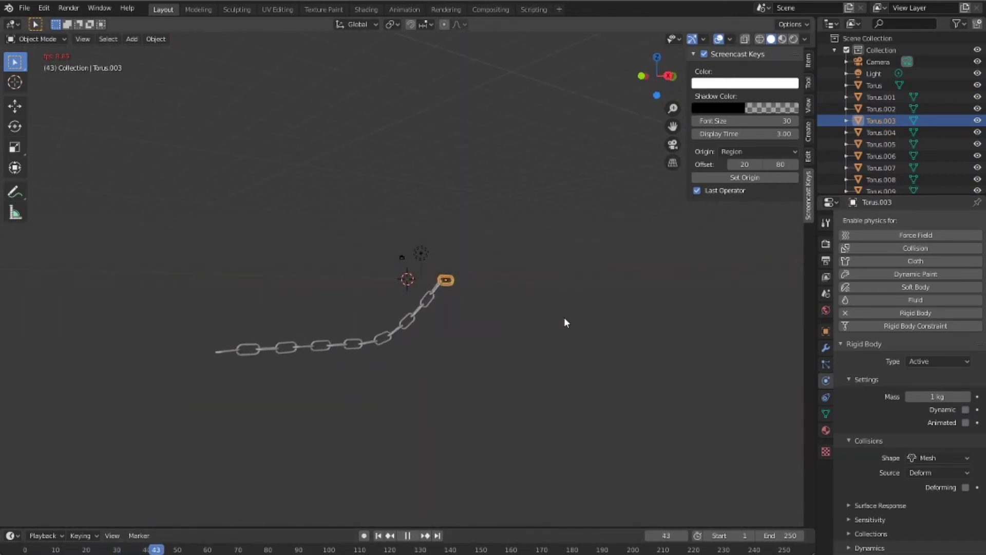
scroll(up, 3)
middle_click(575, 306)
scroll(up, 3)
middle_click(564, 293)
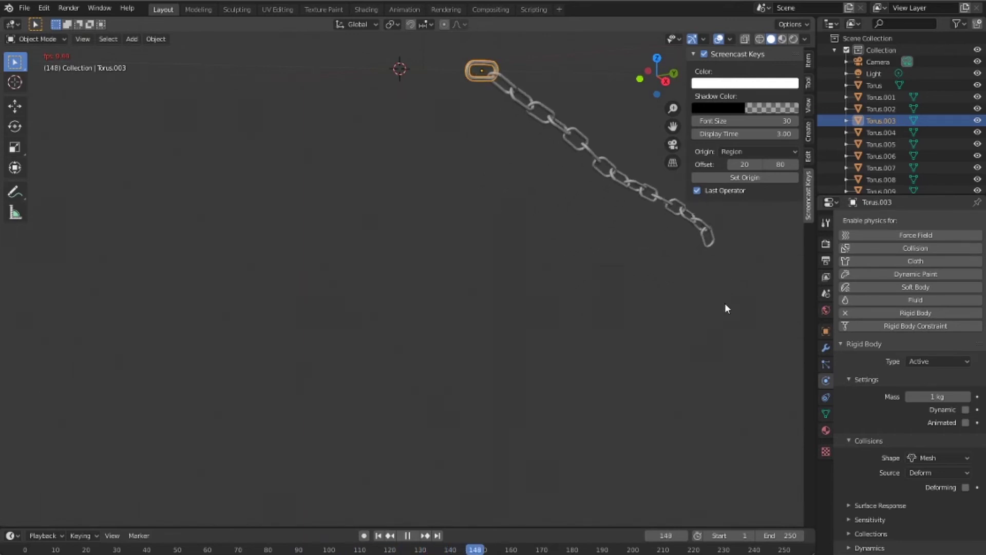
middle_click(713, 304)
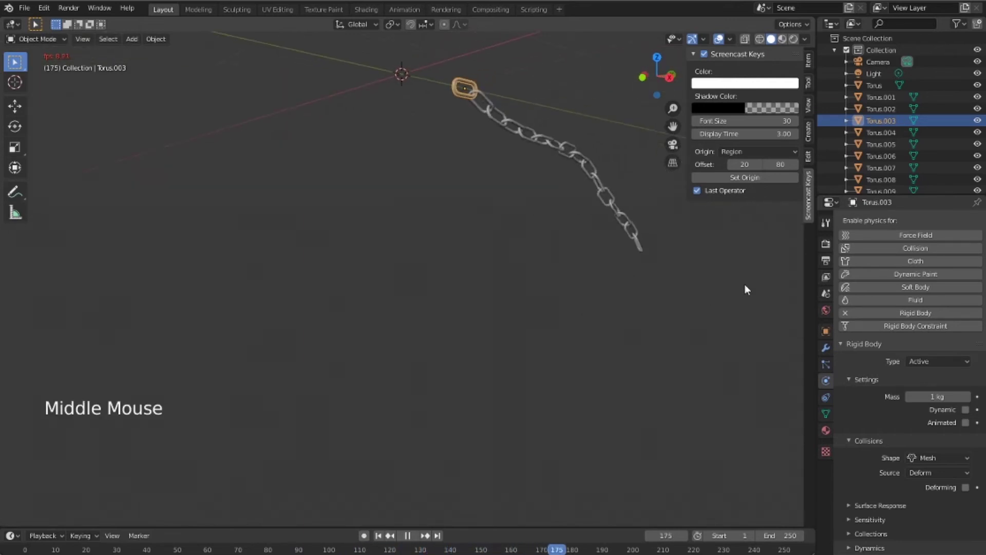
middle_click(731, 273)
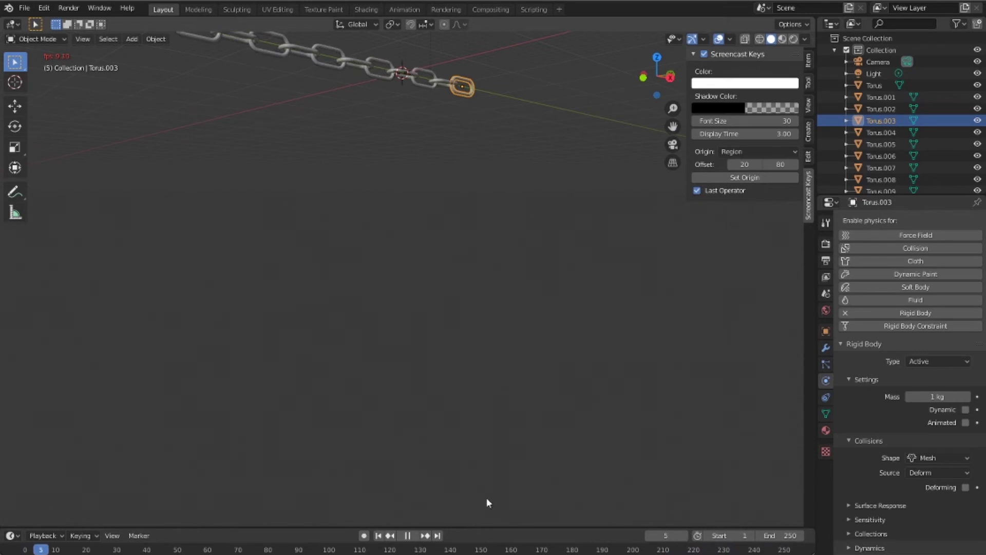
Stop playback and place the 3D cursor at the chain's end link.
click(412, 541)
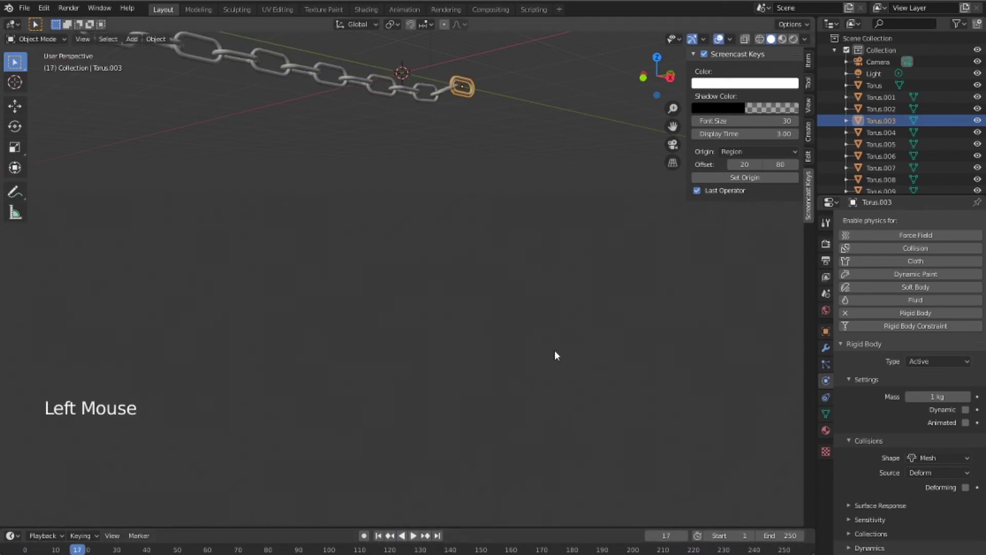
key(KP_2)
key(KP_1)
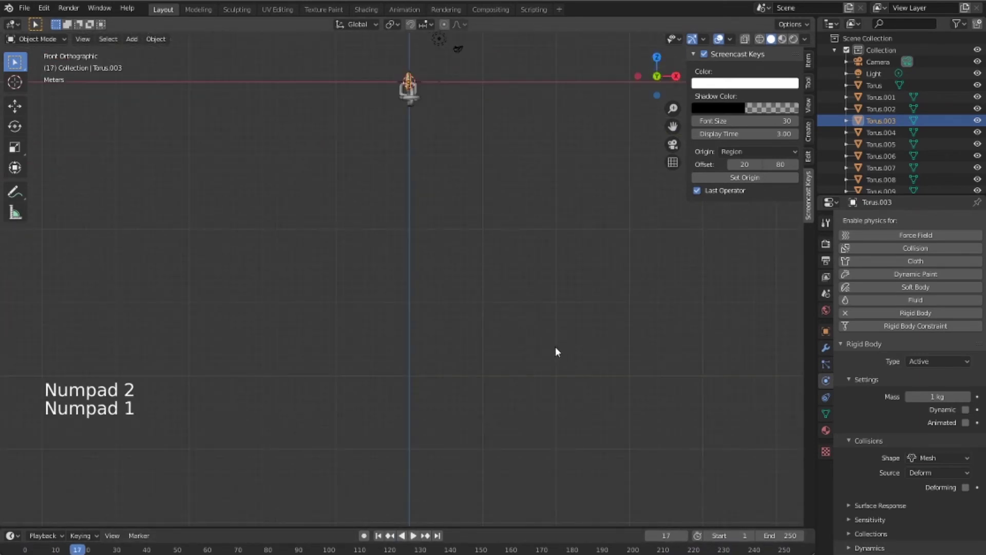
key(KP_7)
key(KP_1)
key(KP_4)
key(KP_5)
key(KP_6)
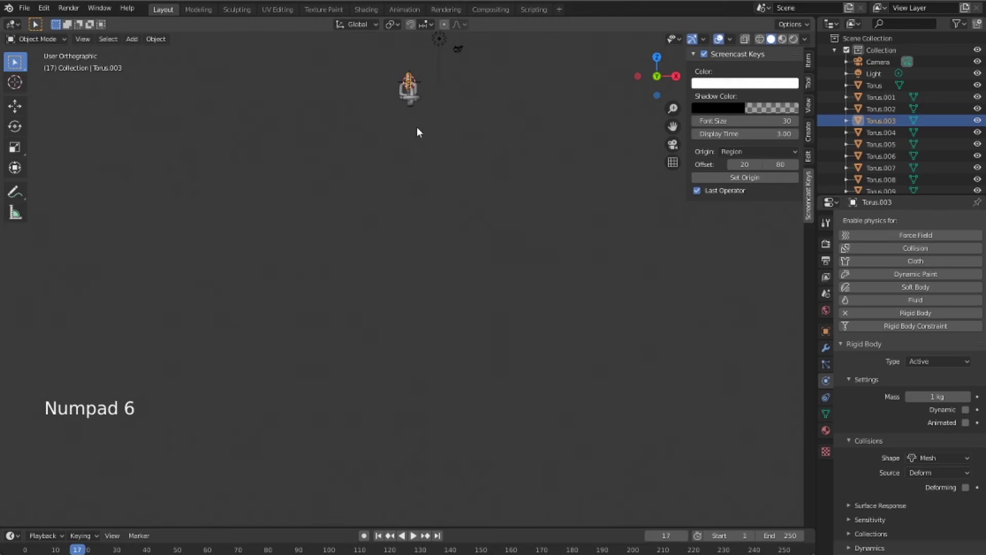
right_click(447, 208)
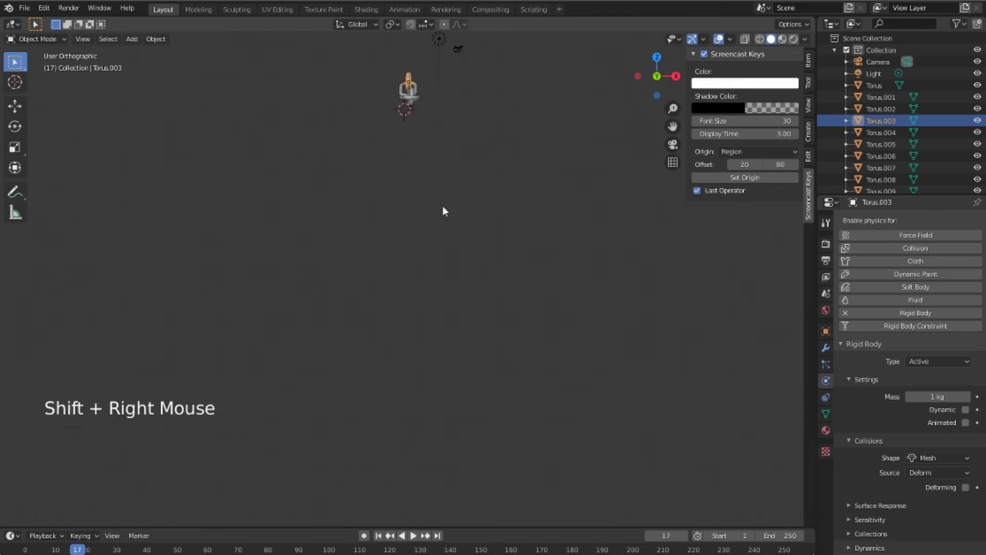
Add a cube at the cursor, enlarge it and move it onto the end link.
key(shift+a)
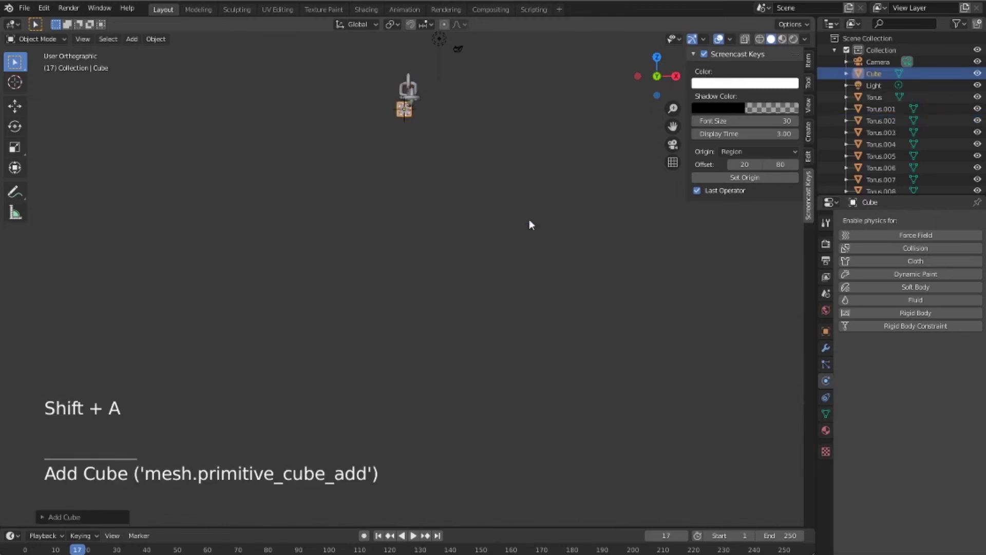
key(s)
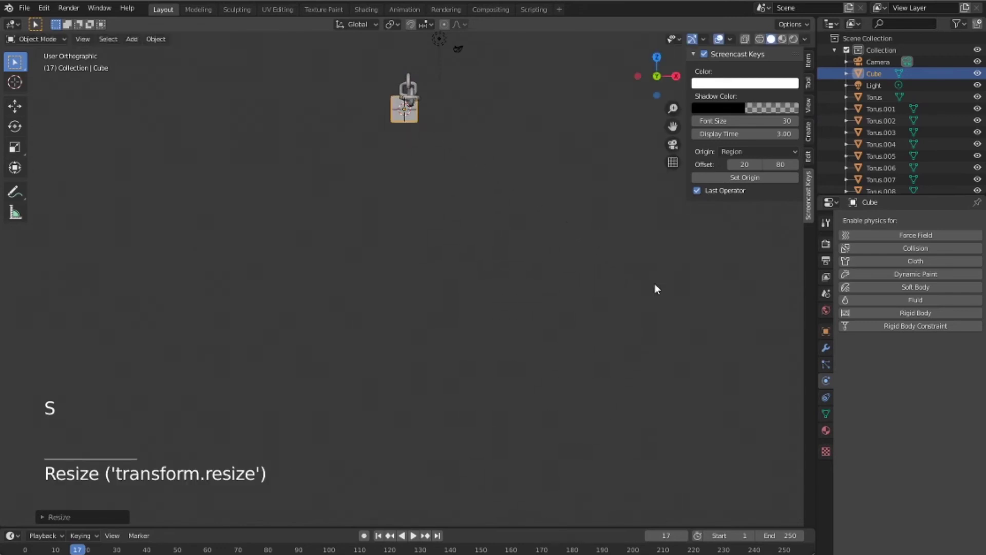
key(KP_7)
key(s)
key(g)
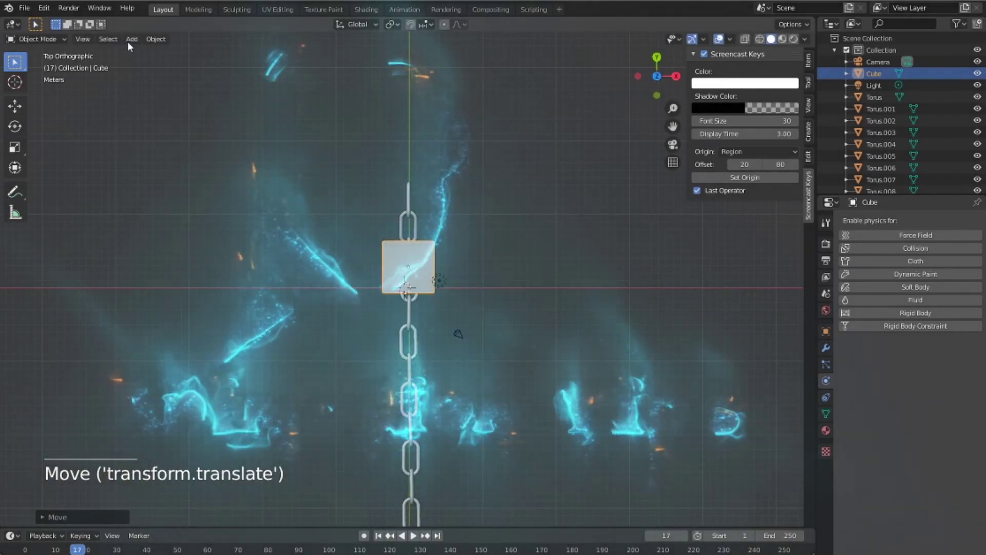
Give the cube passive rigid body physics and play the simulation.
click(137, 38)
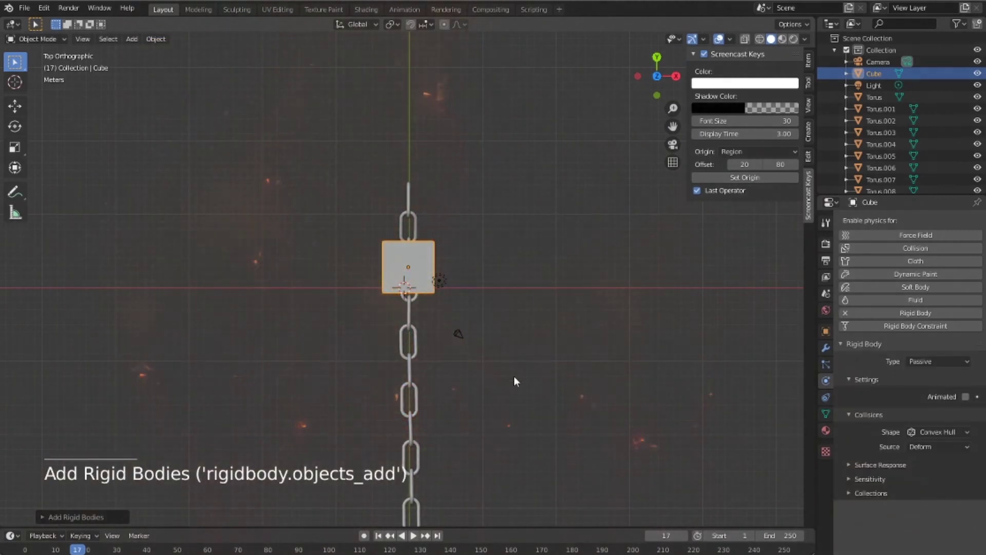
click(490, 449)
Move the passive cube along Y during playback and restart to watch the chain hang from it.
middle_click(559, 327)
middle_click(688, 299)
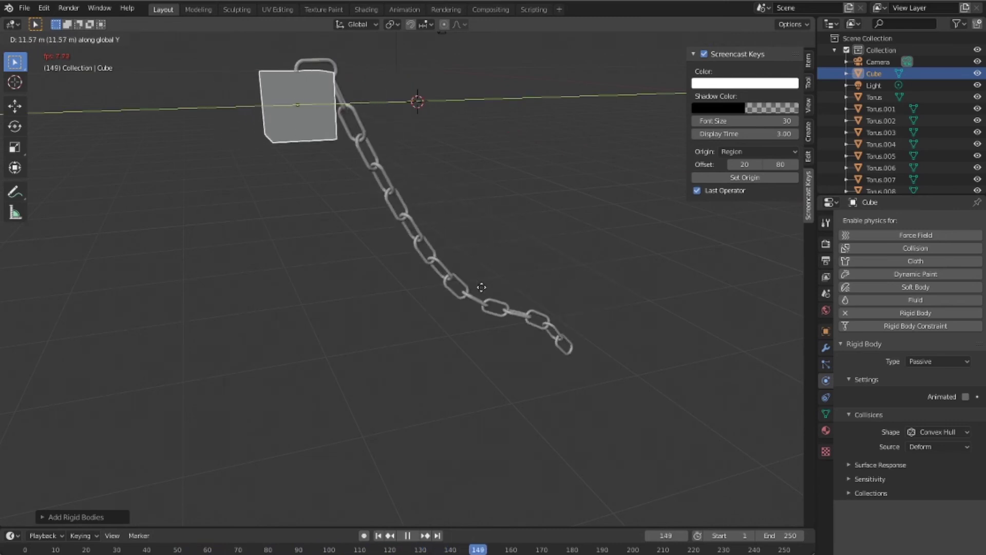
click(410, 536)
click(411, 515)
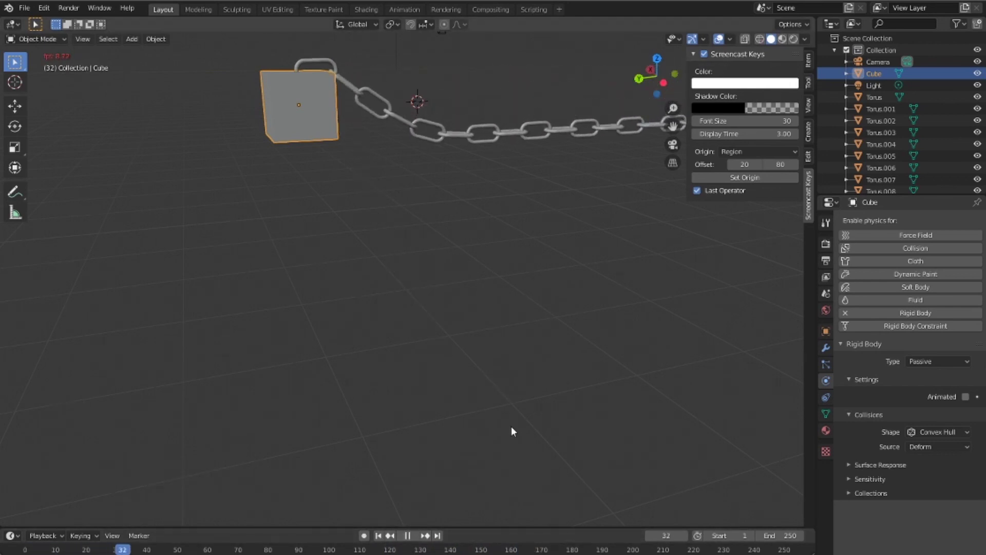
middle_click(417, 390)
middle_click(424, 280)
middle_click(546, 303)
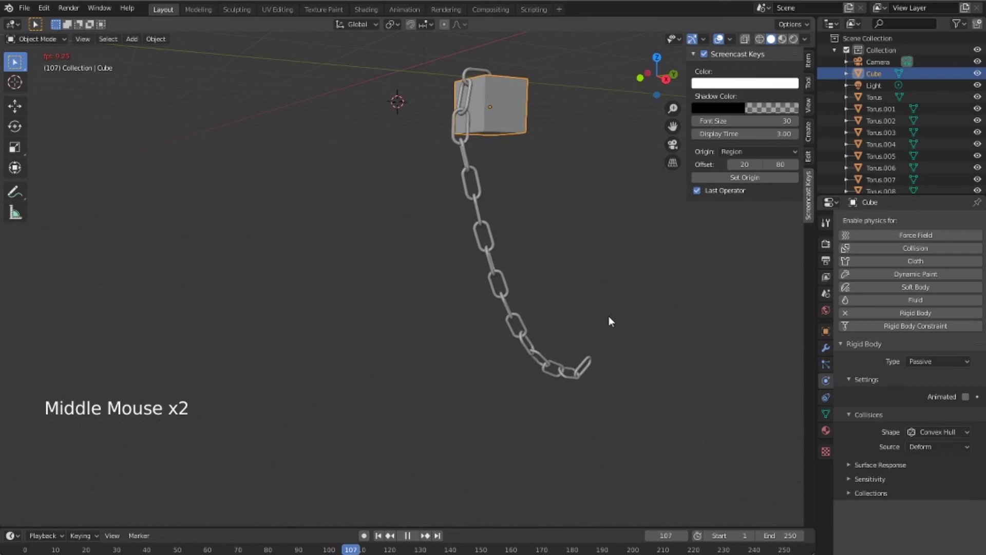